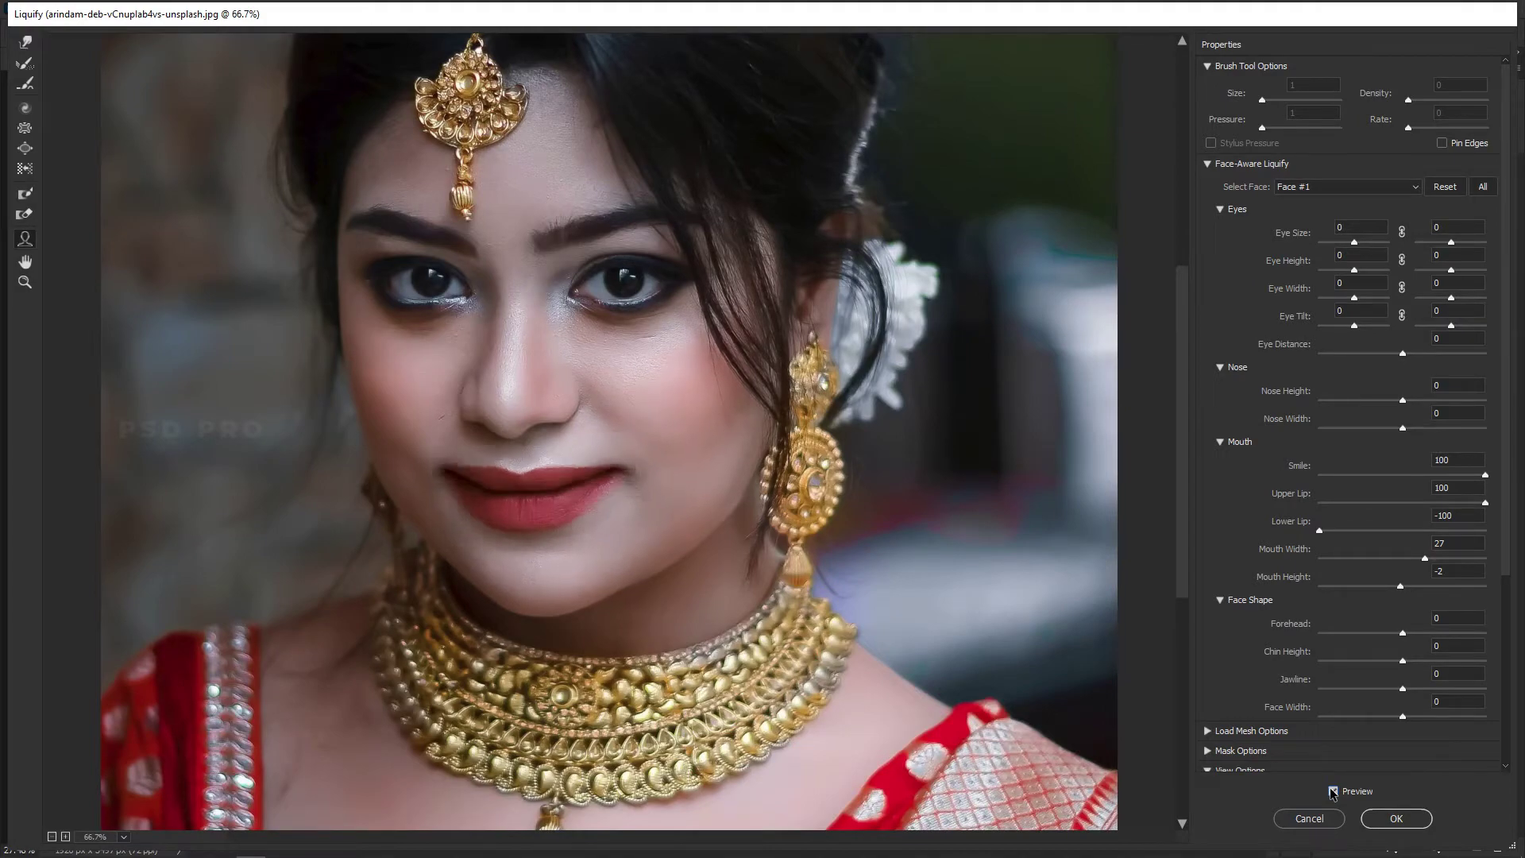
- Add a Color Lookup grade at 31% opacity and group it with Background copy into Group 1
{"action": "double_click", "coordinate": [1336, 794]}
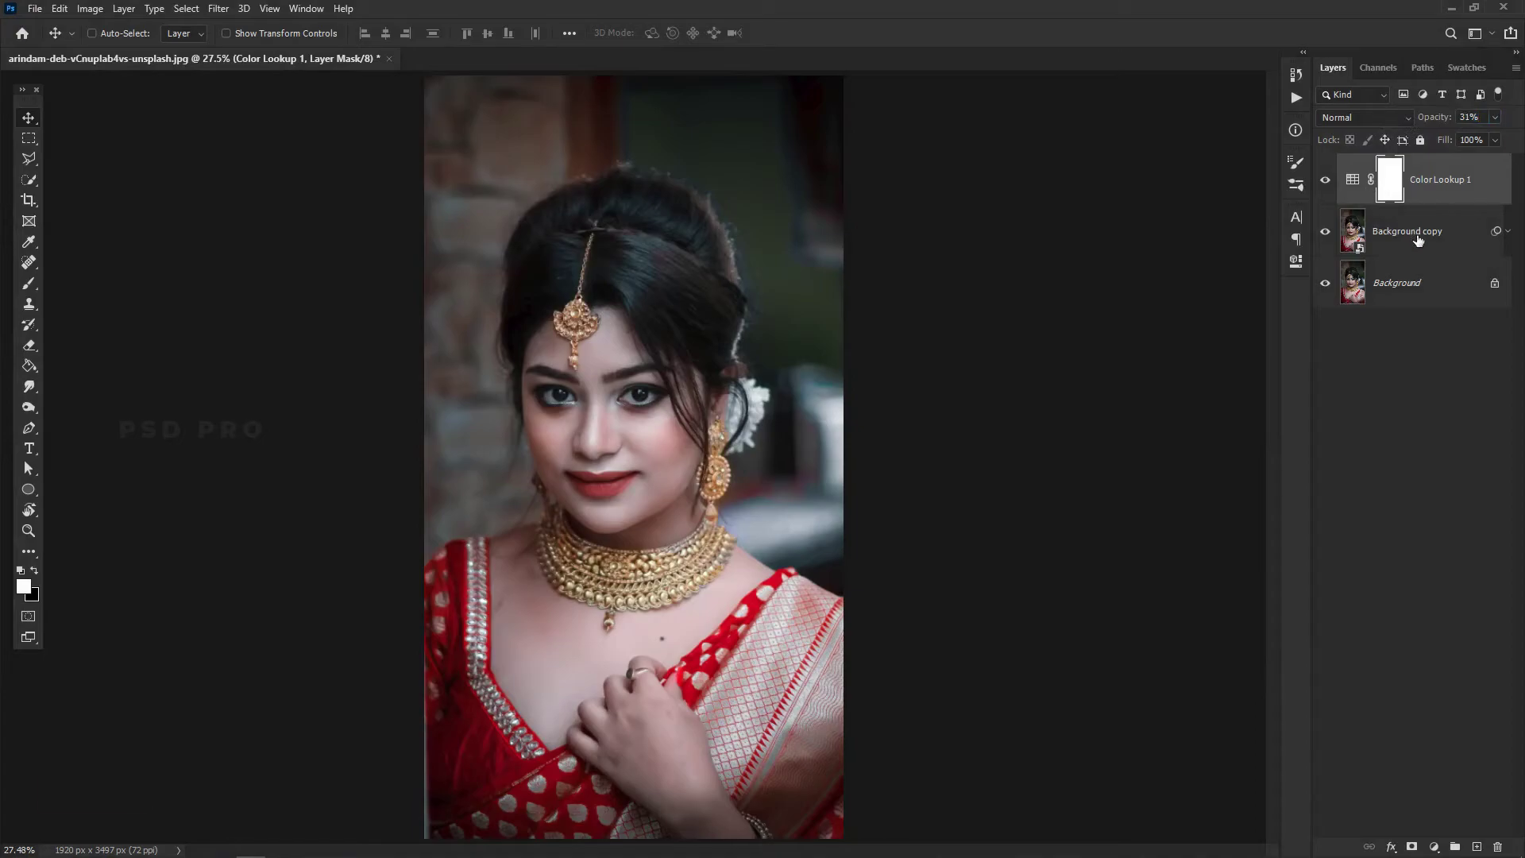
{"action": "left_click", "coordinate": [1418, 240]}
{"action": "key", "text": "ctrl+g"}
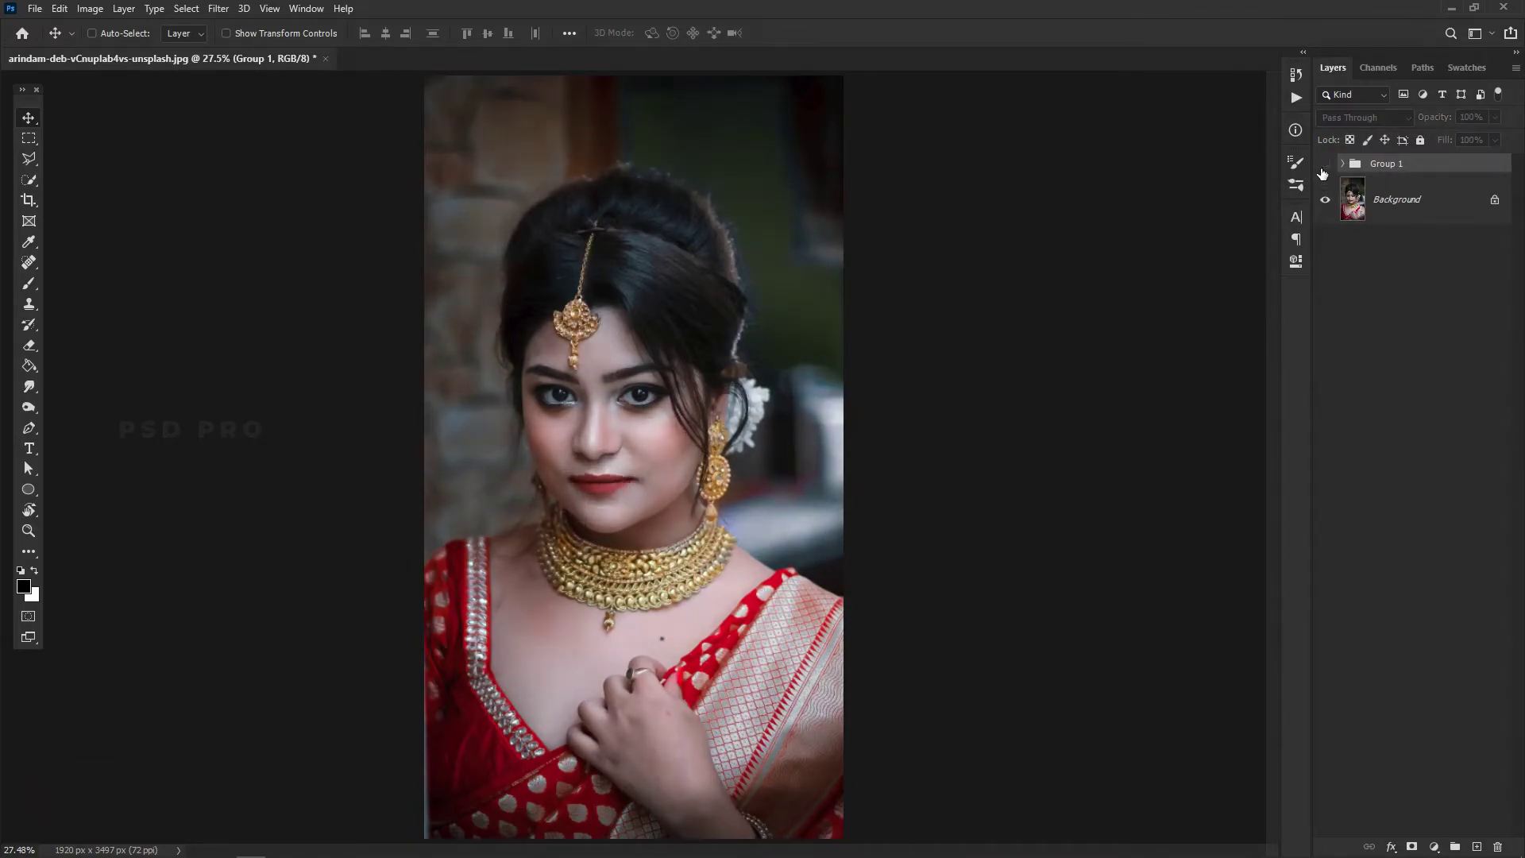
{"action": "key", "text": "ctrl+="}
{"action": "key", "text": "ctrl+="}
{"action": "key", "text": "ctrl+="}
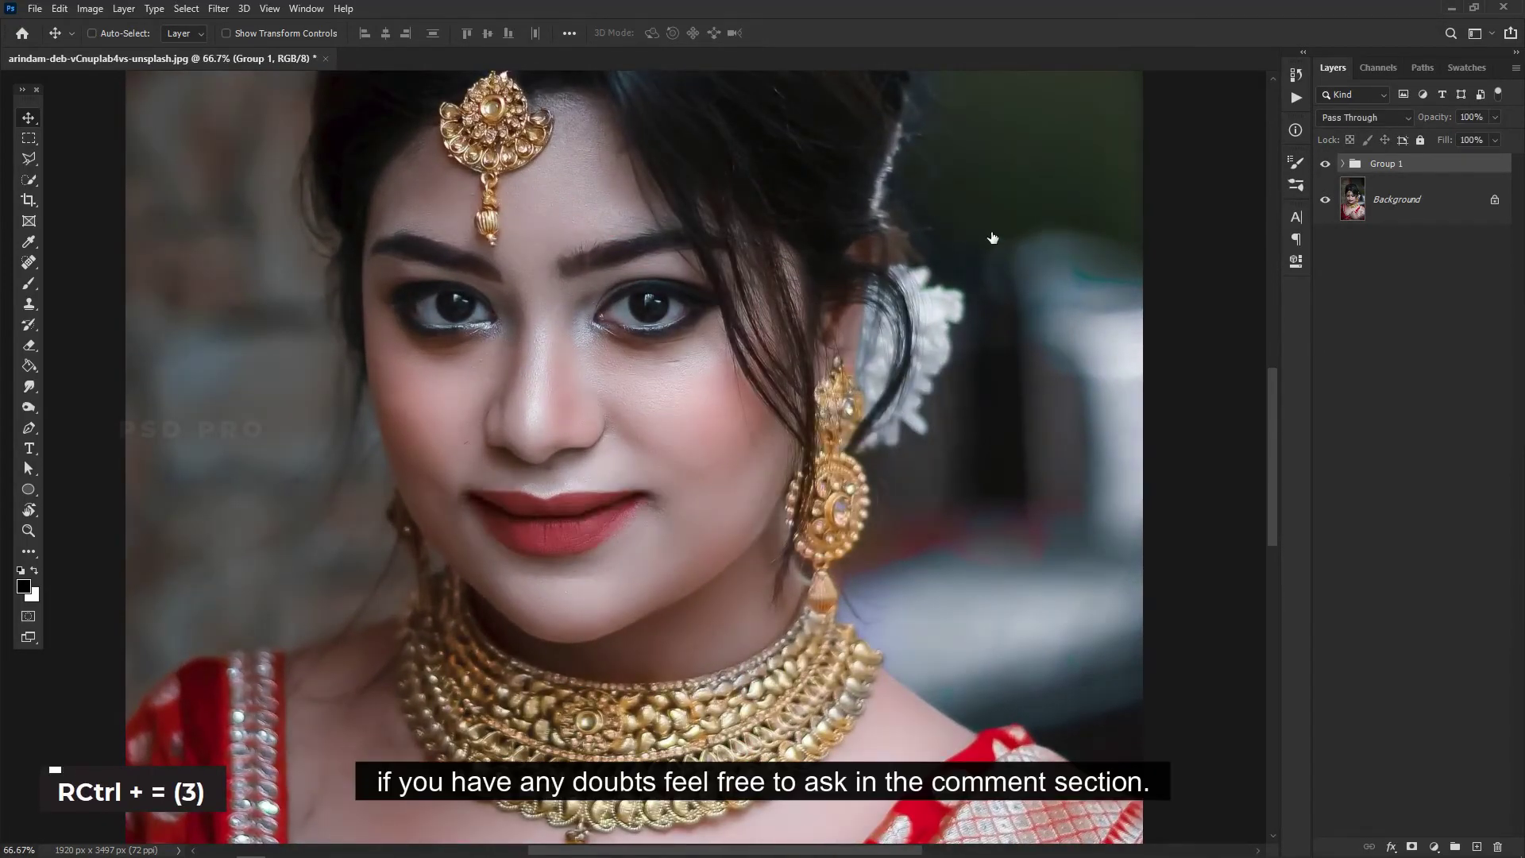
{"action": "key", "text": "space"}
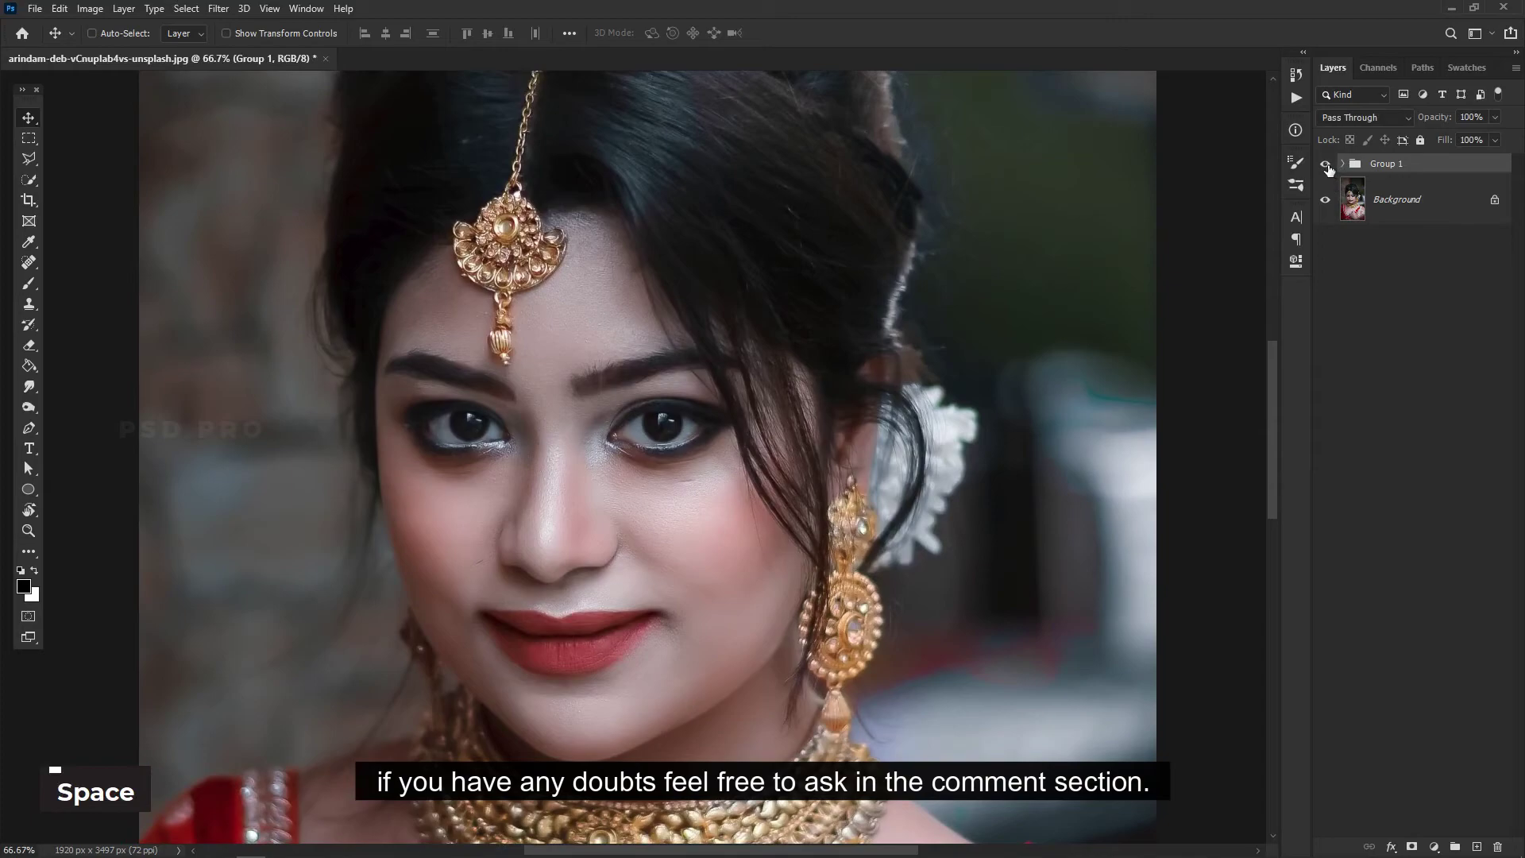
{"action": "double_click", "coordinate": [1328, 171]}
{"action": "key", "text": "ctrl+-"}
{"action": "key", "text": "ctrl+-"}
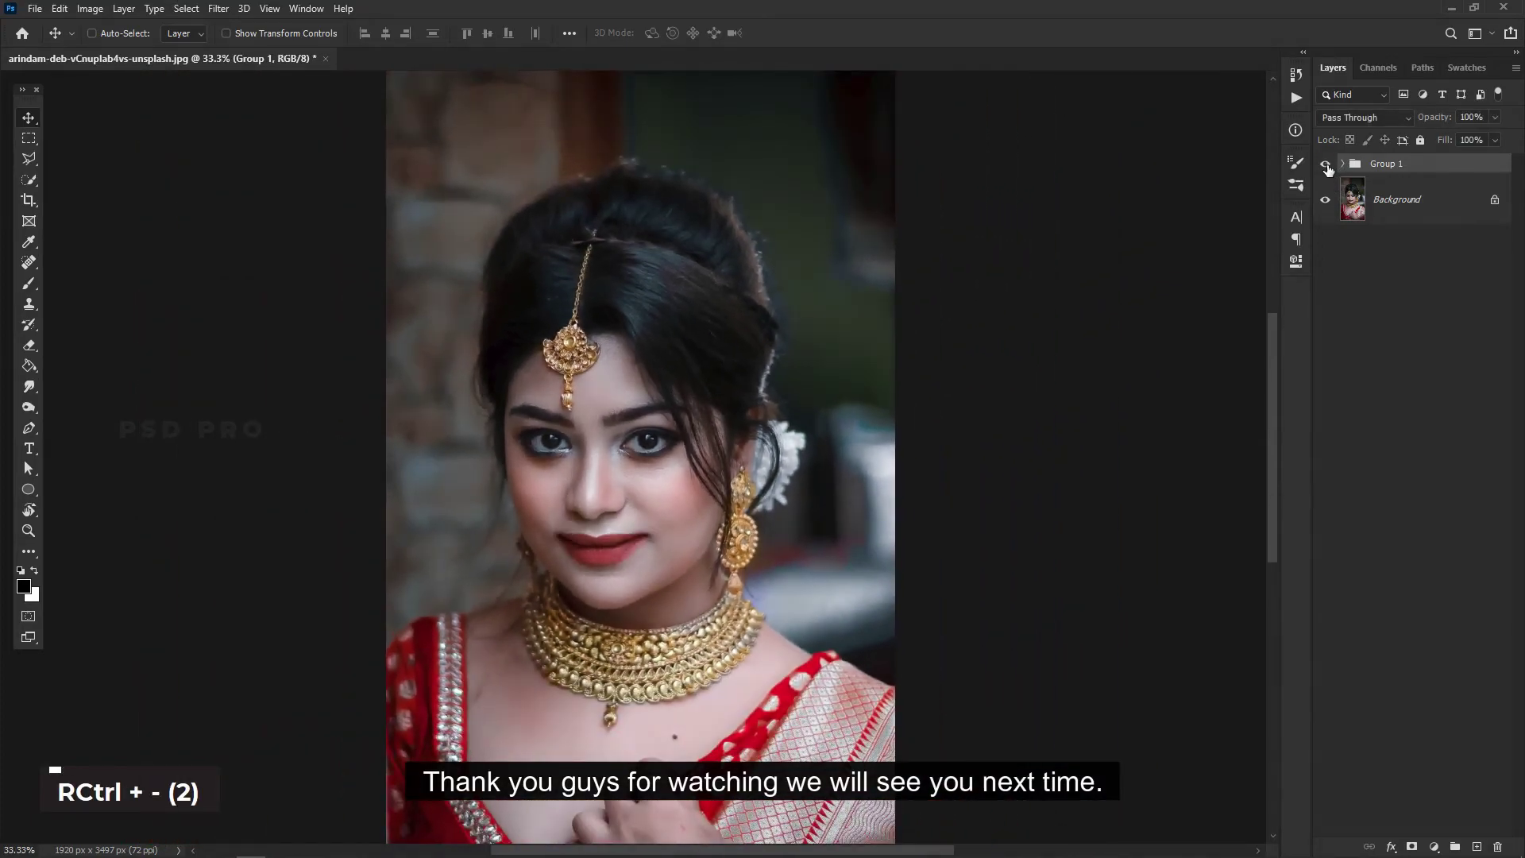